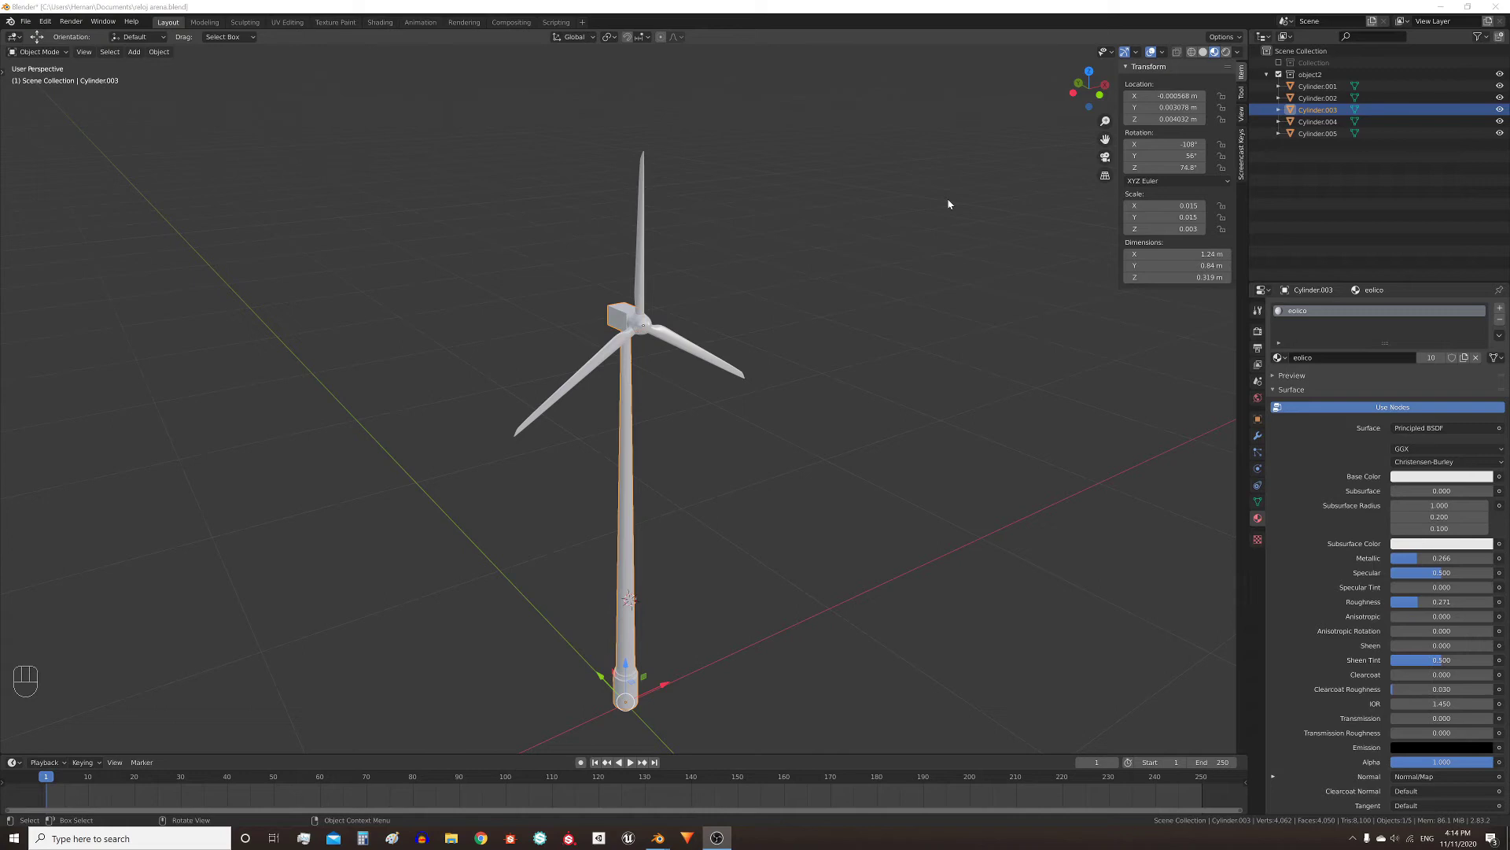
- Inspect a blade and the hub up close, framing the view on them
left_click(639, 354)
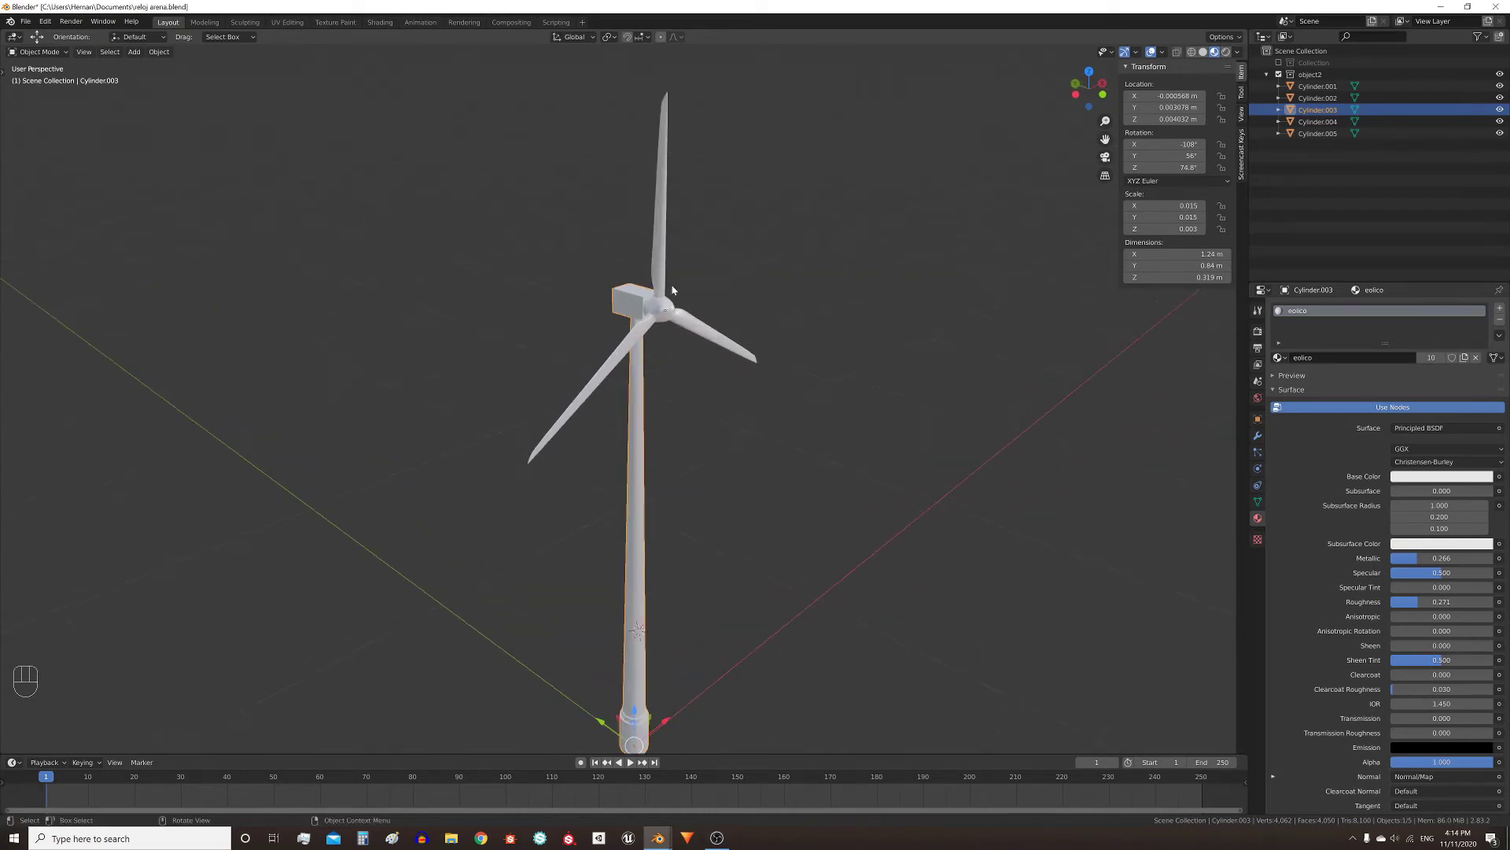
key("g")
left_click(668, 317)
key("g")
key("g")
key("g")
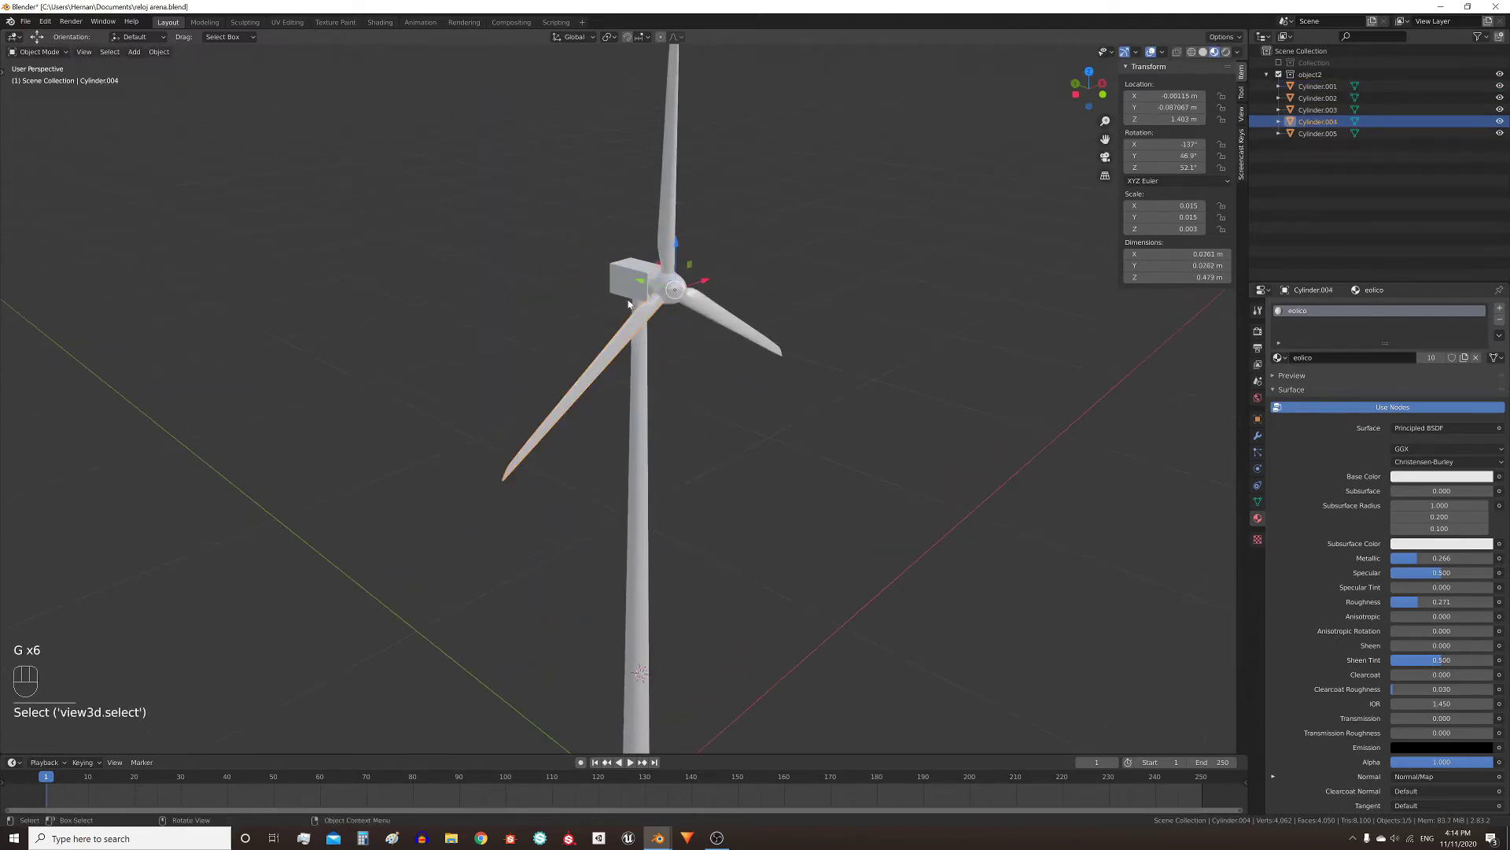
left_click(642, 278)
left_click_drag(634, 285, 652, 289)
middle_click(823, 432)
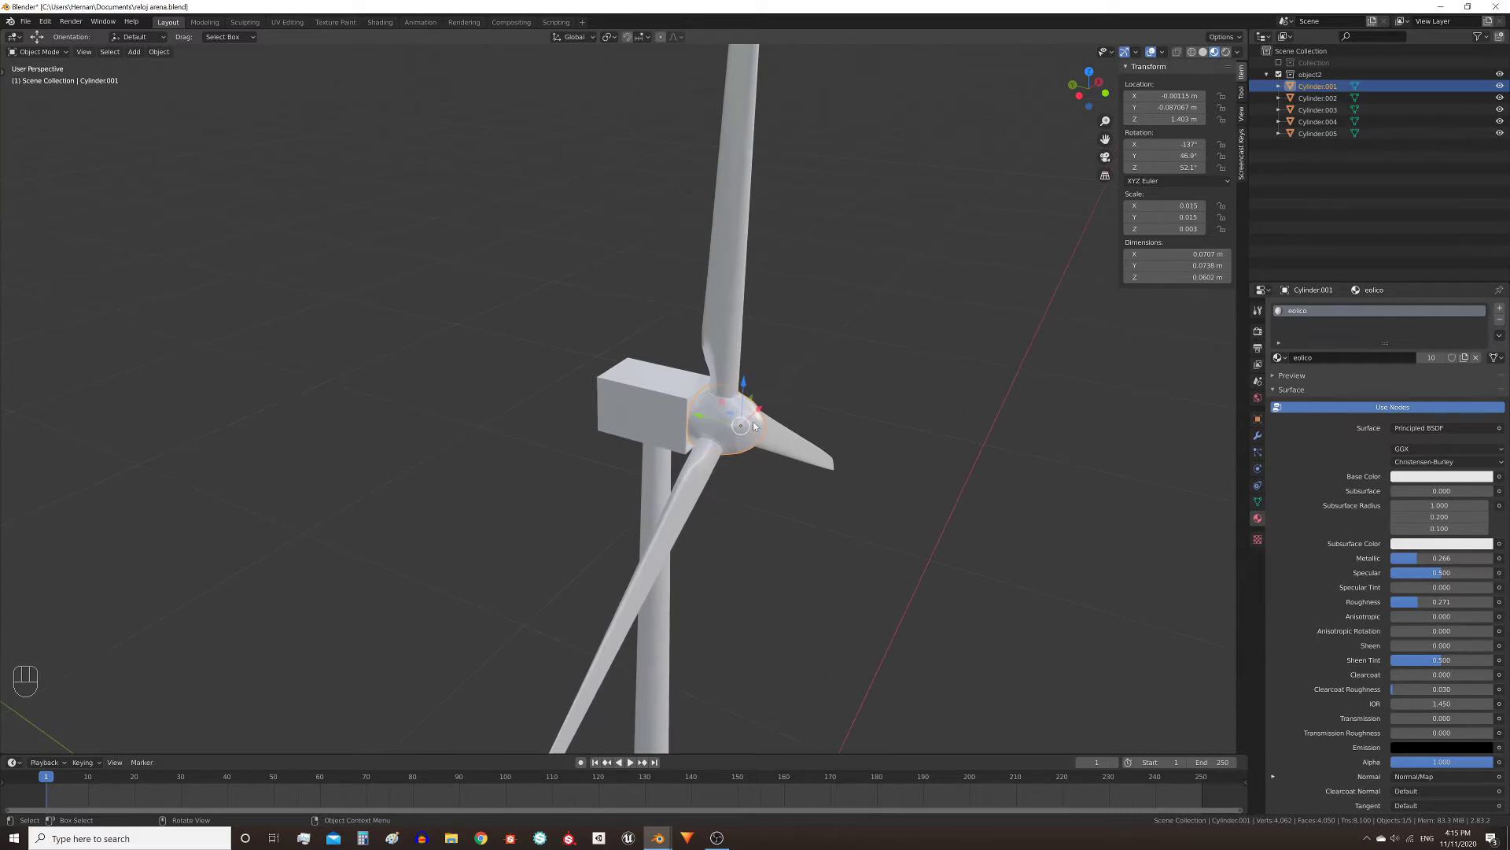
- Parent the hub Cylinder.001 to the tower Cylinder.003 via Ctrl+P Object
left_click(726, 420)
left_click(768, 438)
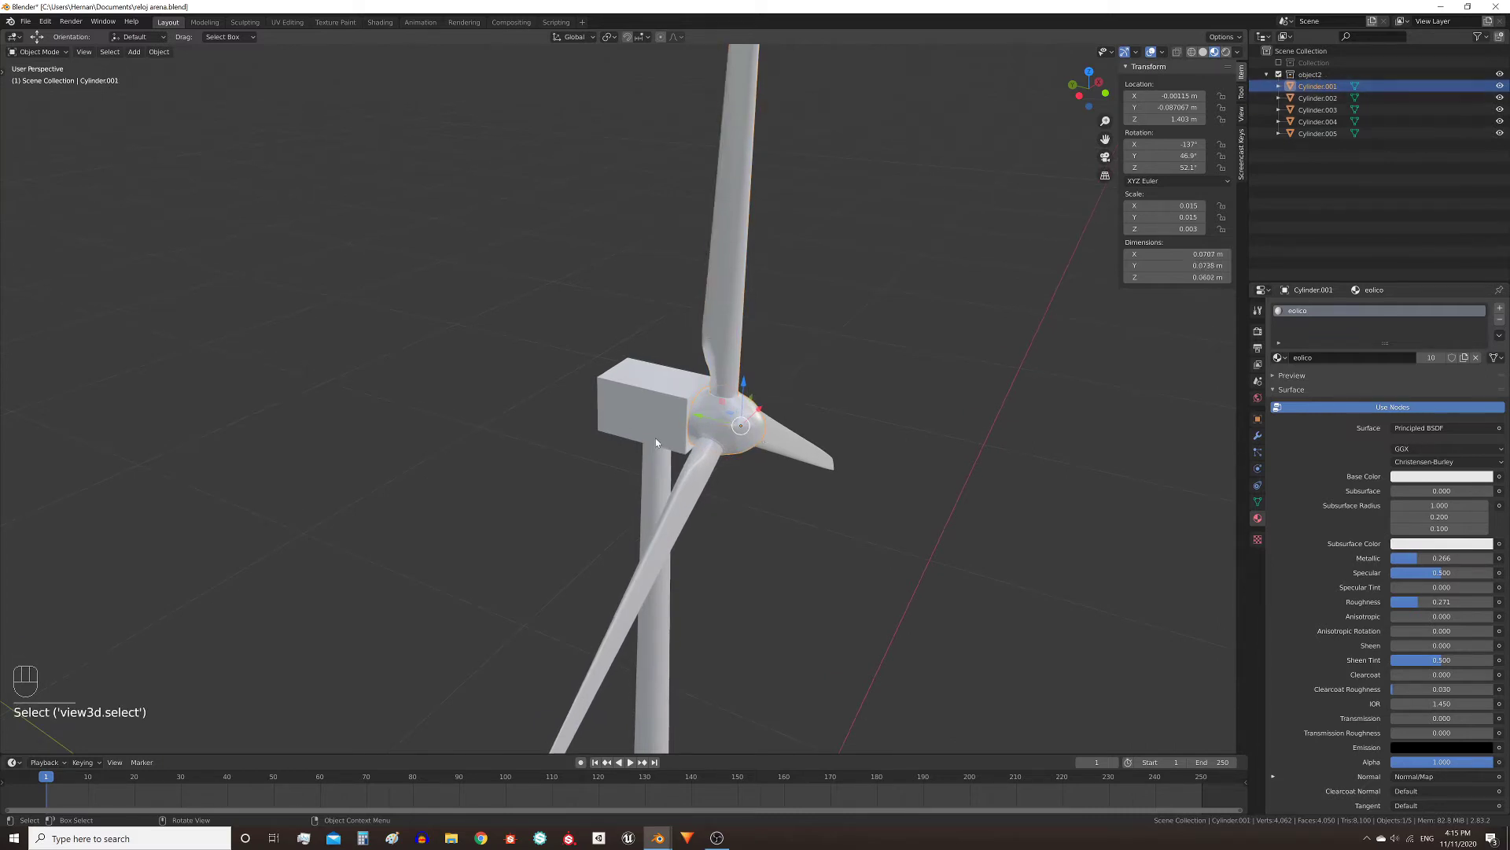
left_click(649, 432)
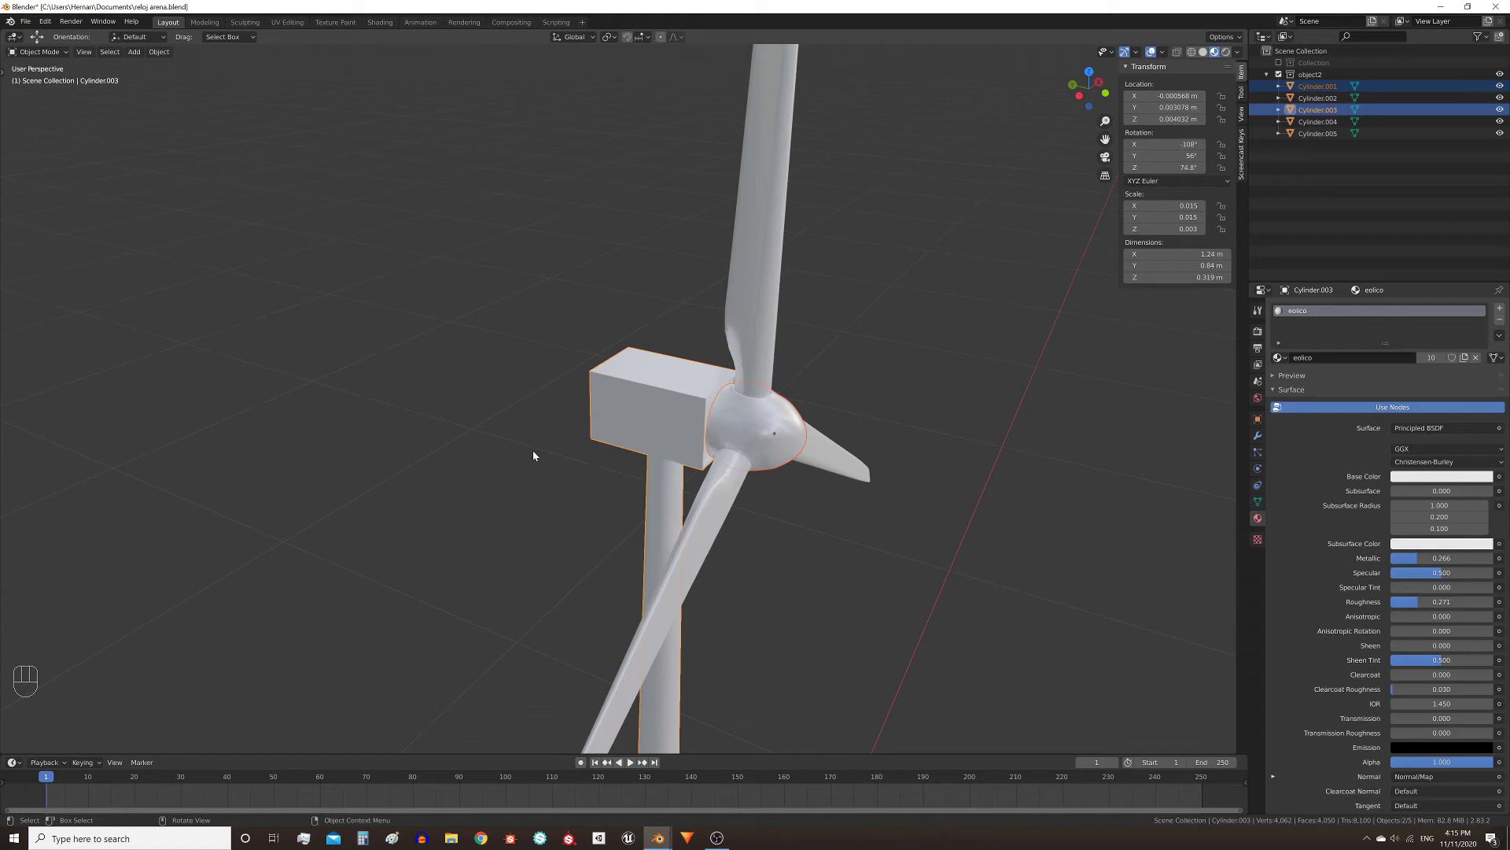
key("ctrl+p")
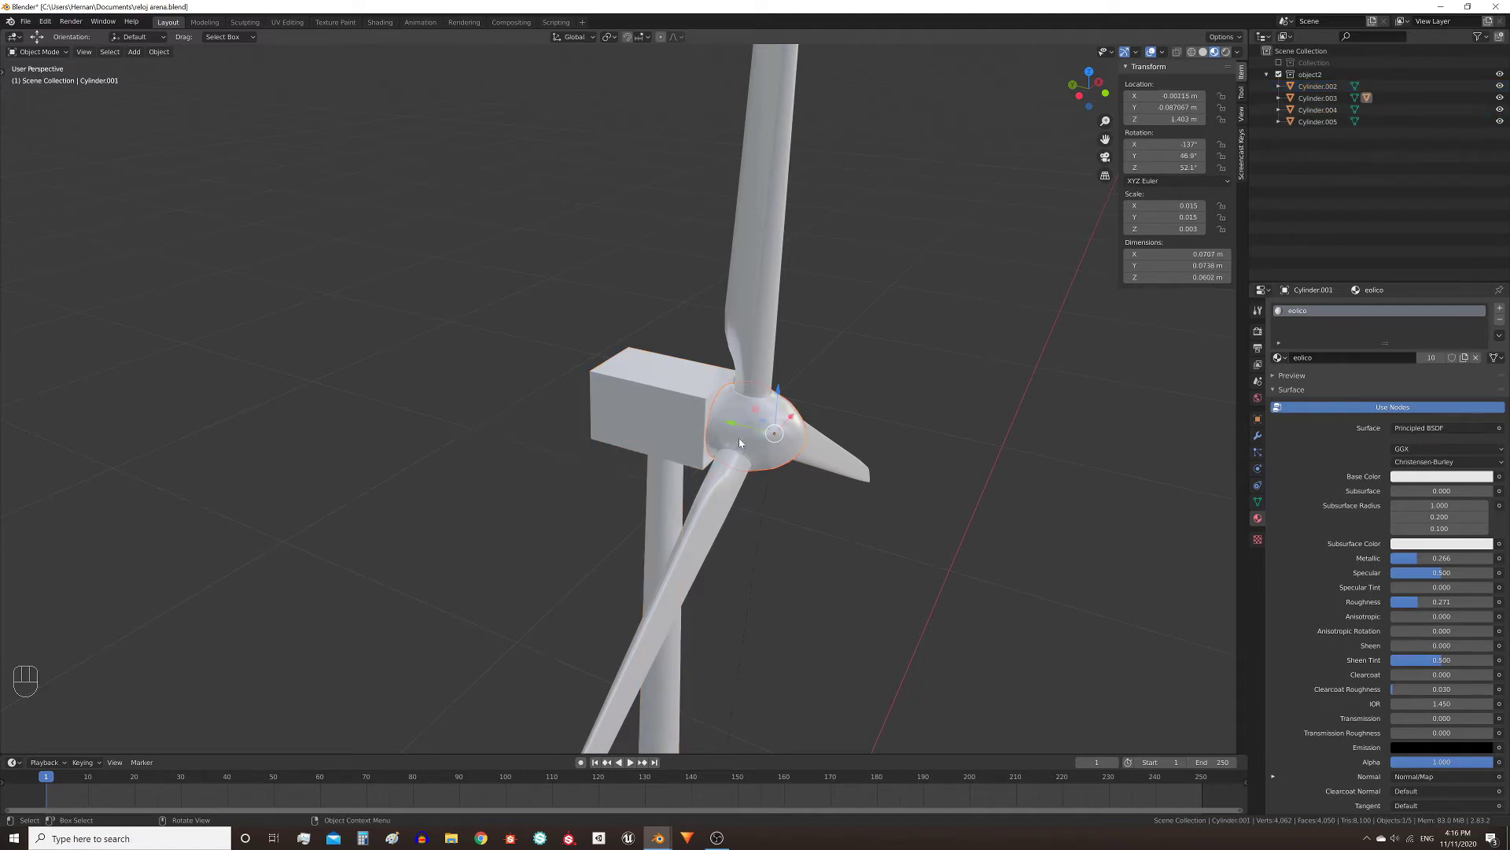
left_click(669, 280)
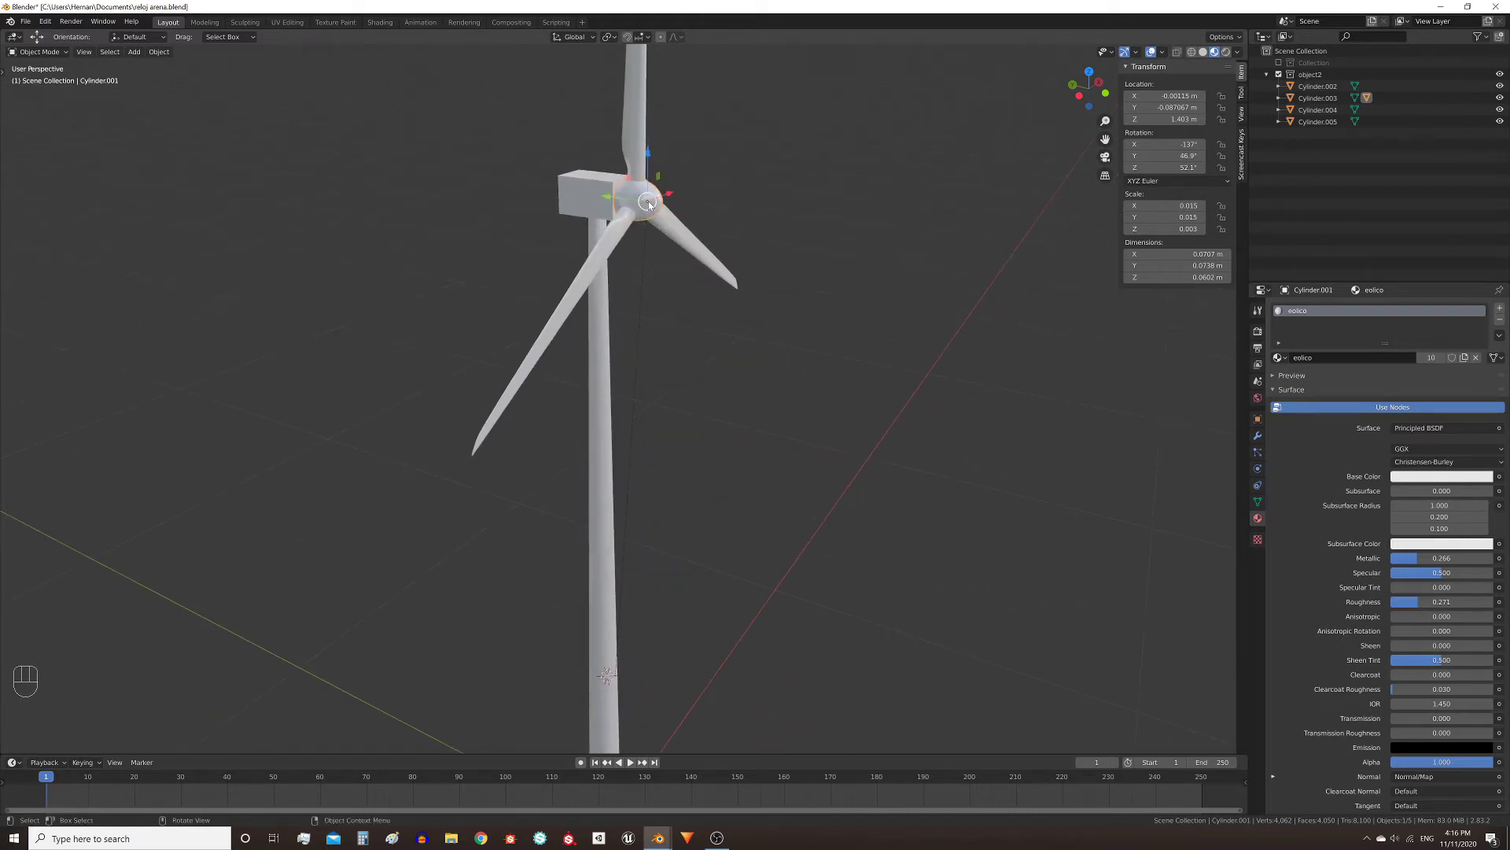
left_click_drag(672, 380, 686, 111)
left_click_drag(698, 385, 737, 671)
left_click(664, 258)
key("g")
key("g")
key("g")
key("g")
left_click(821, 162)
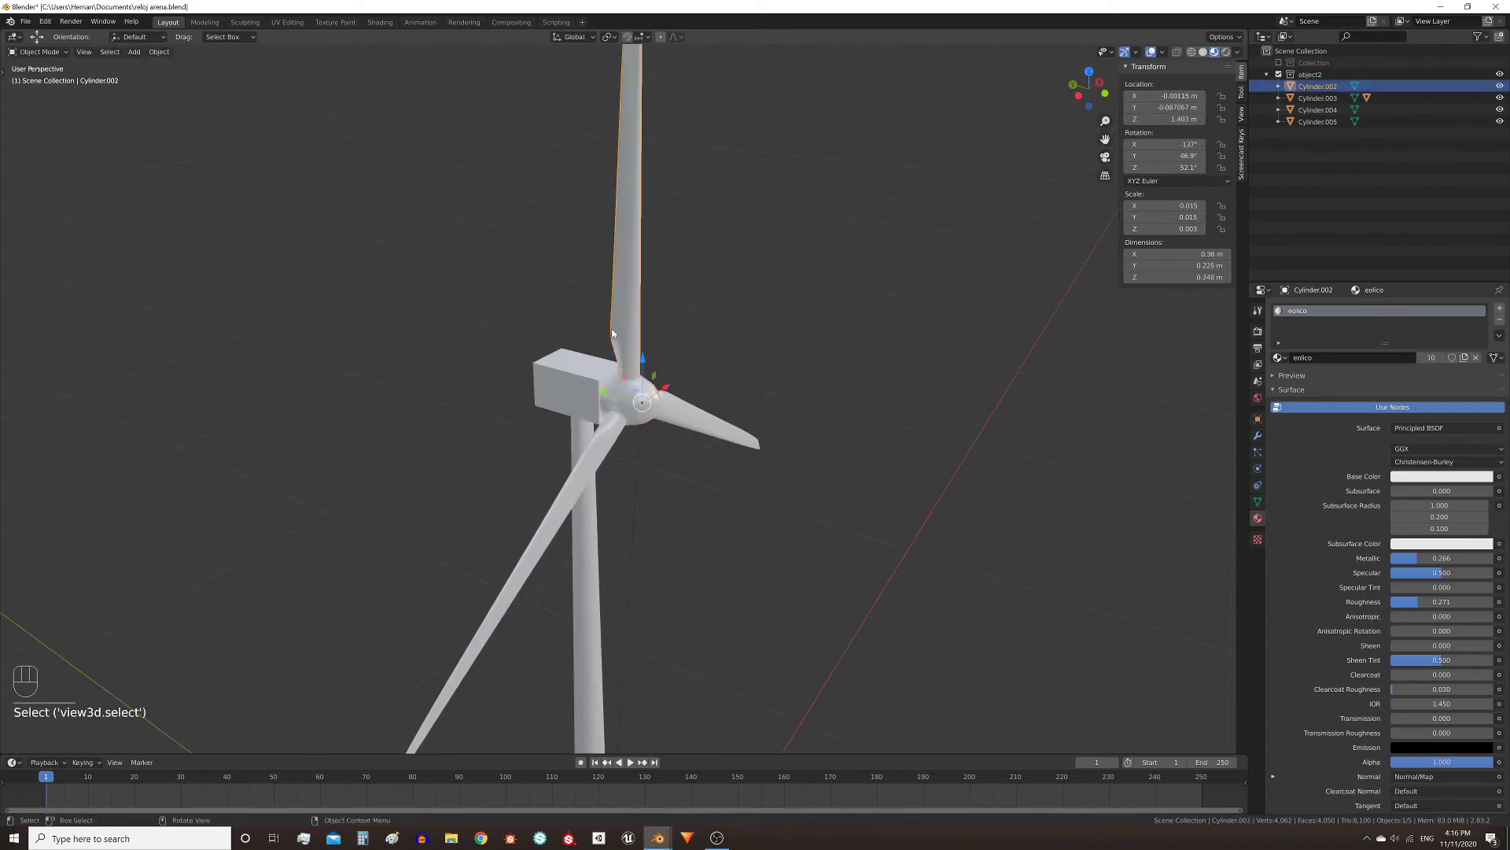
- Select the three blades with the hub as active object and bring up parenting
left_click(632, 301)
left_click(703, 425)
left_click(592, 479)
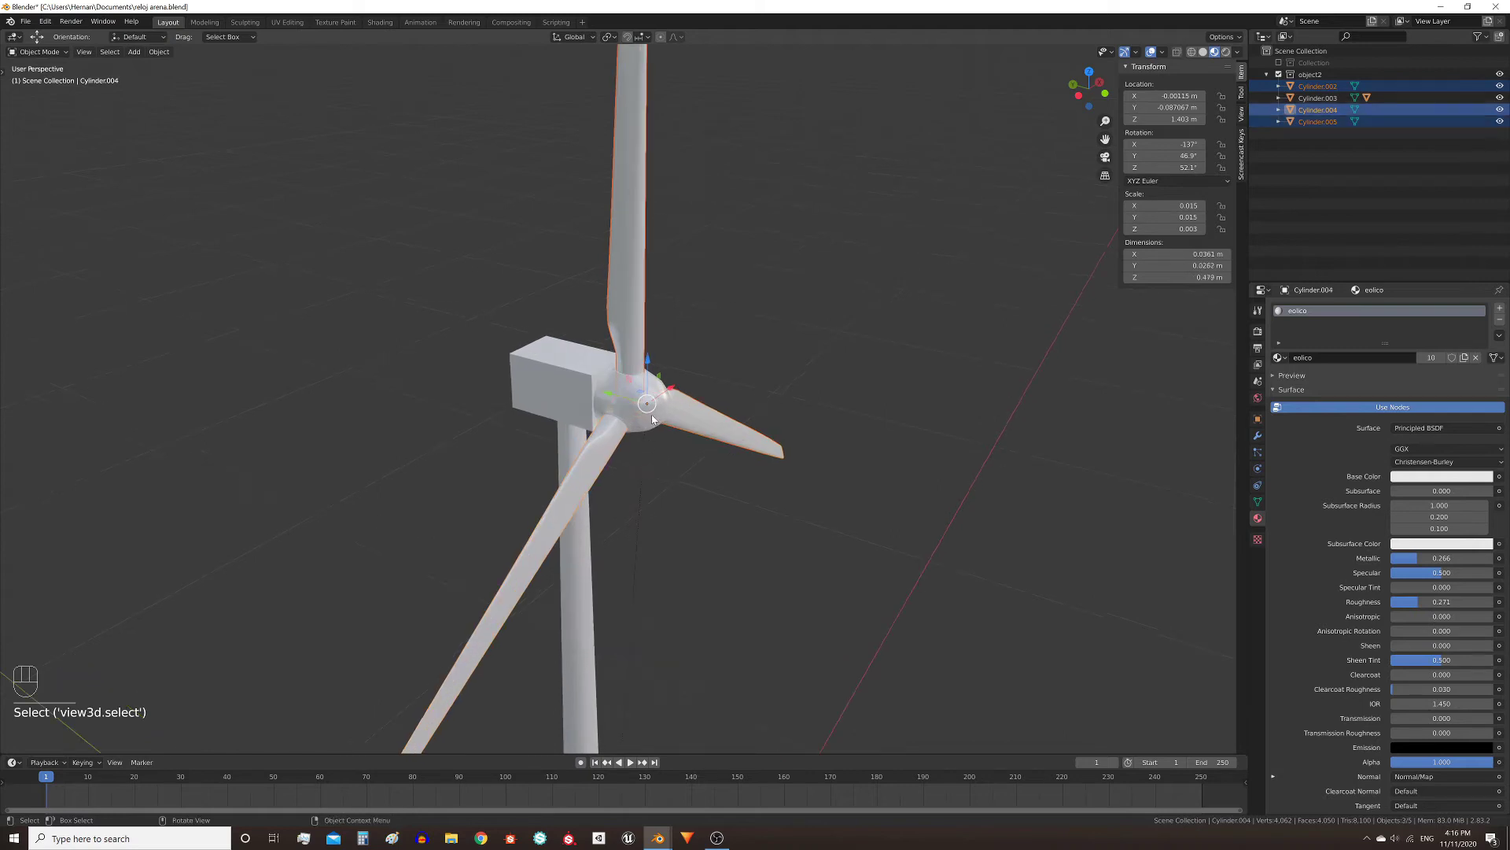
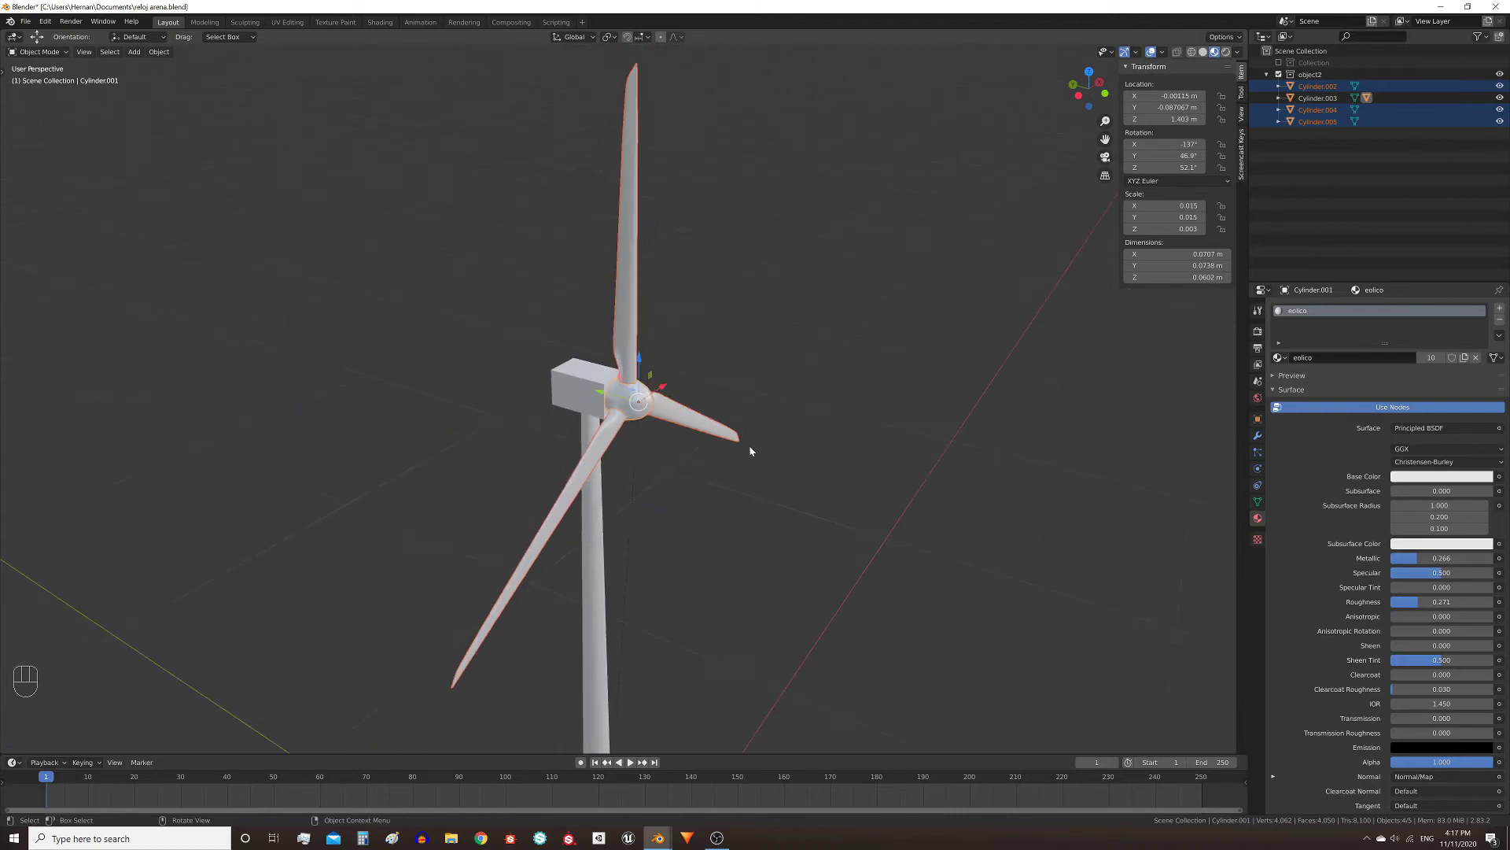
key("ctrl+p")
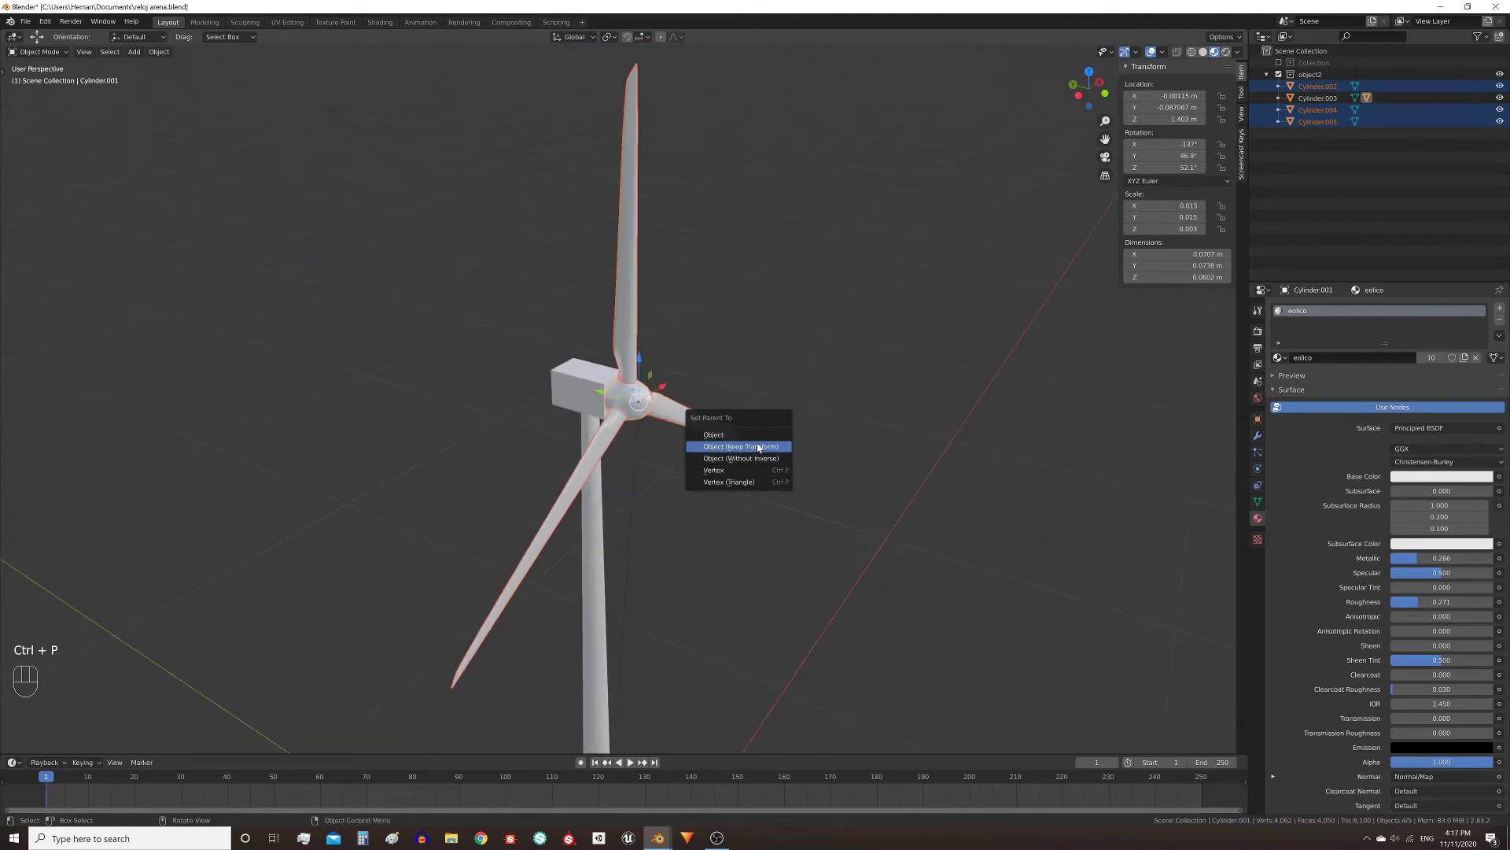
- Parent the blades to the hub with Object (Keep Transform)
key("f")
key("g")
key("g")
left_click(642, 410)
key("g")
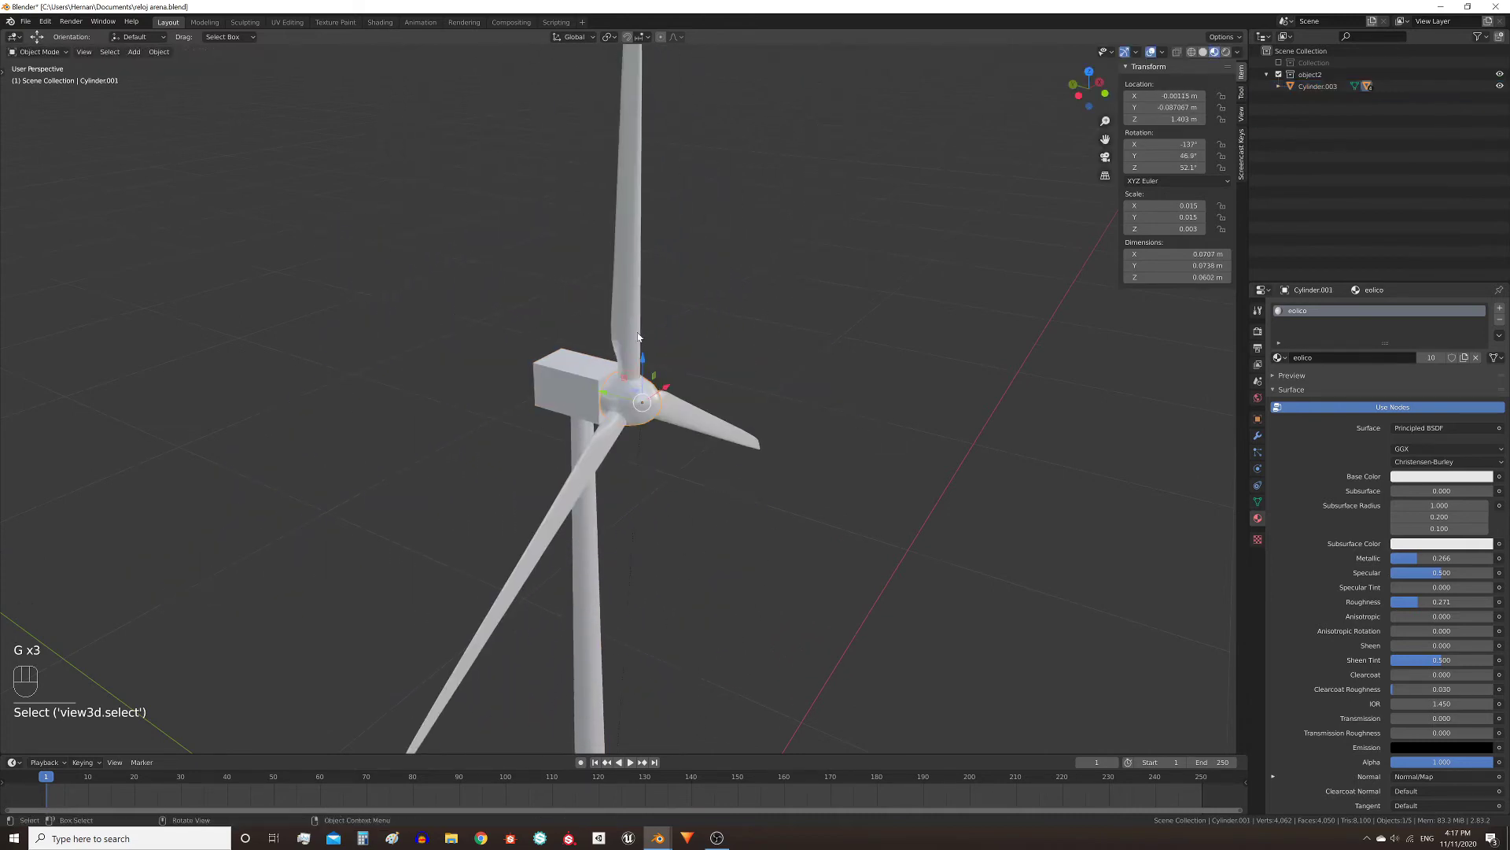
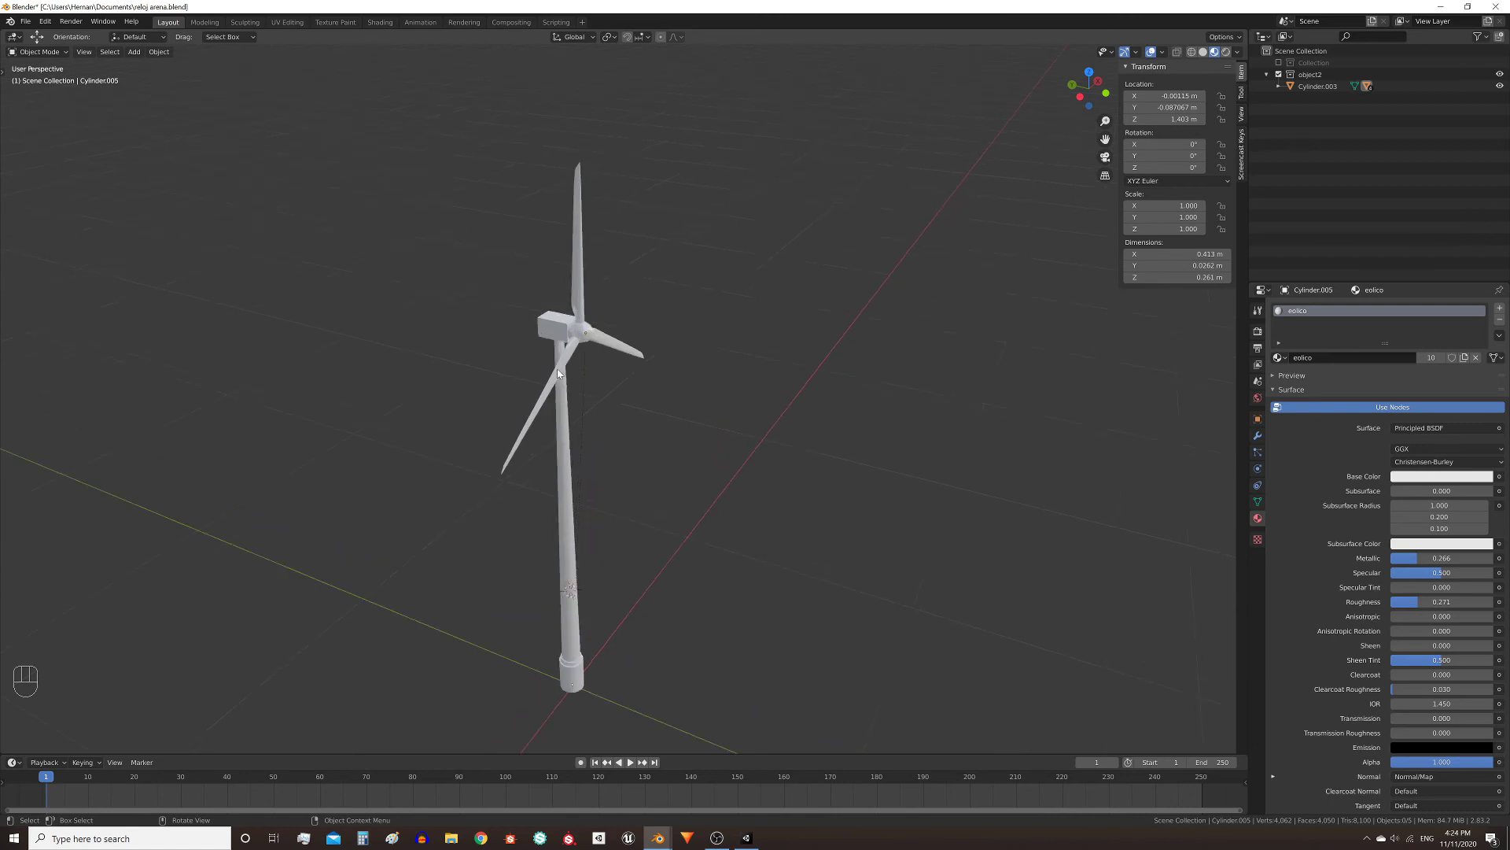
- Clear the parent of upright blade Cylinder.002, then select the tower for Alt+P
left_click_drag(686, 433, 695, 392)
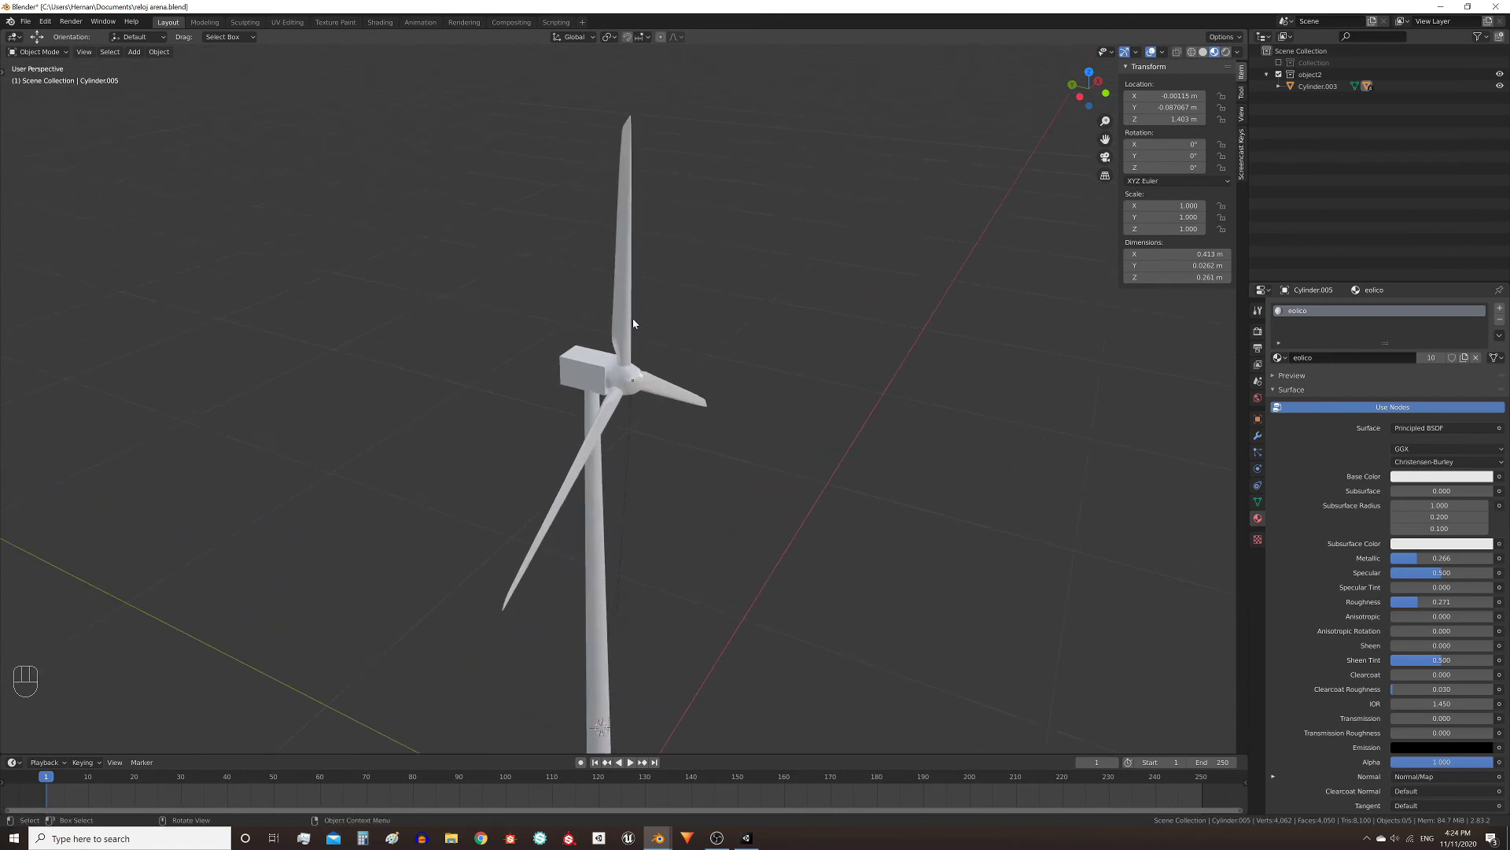
left_click(629, 323)
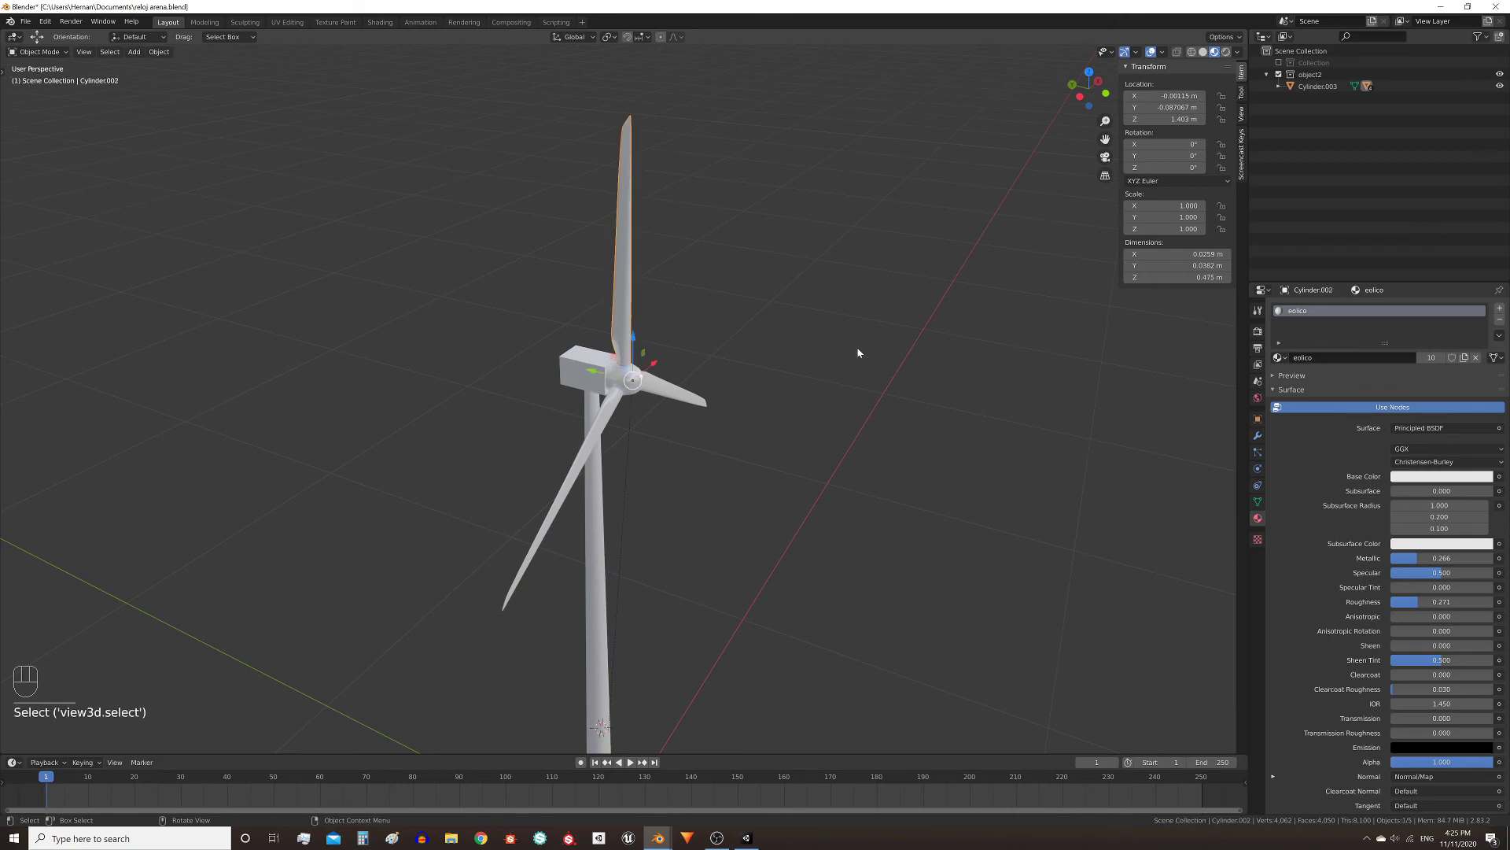
key("alt+p")
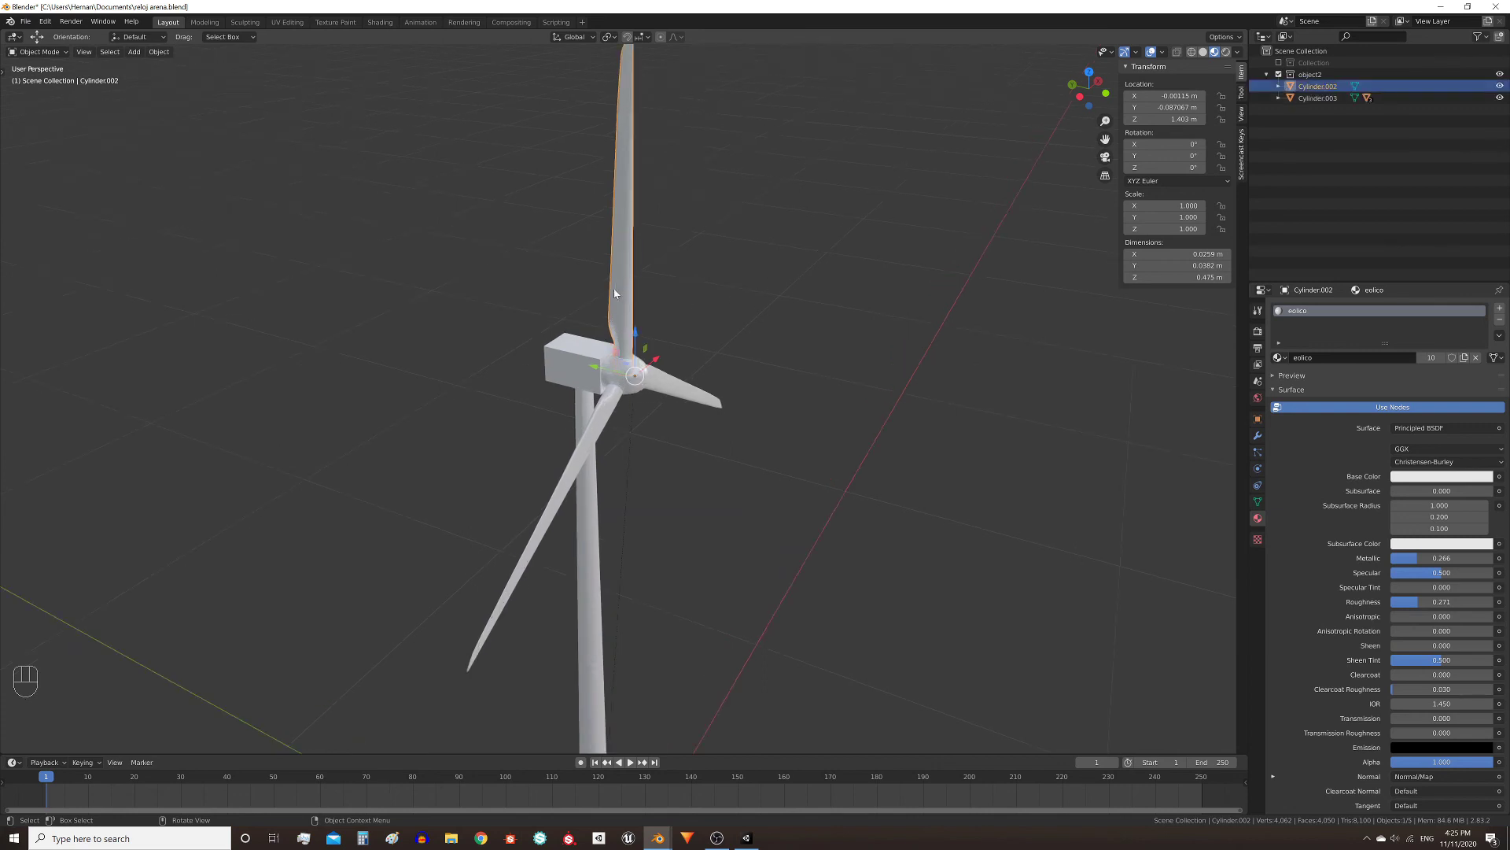
left_click(597, 377)
key("g")
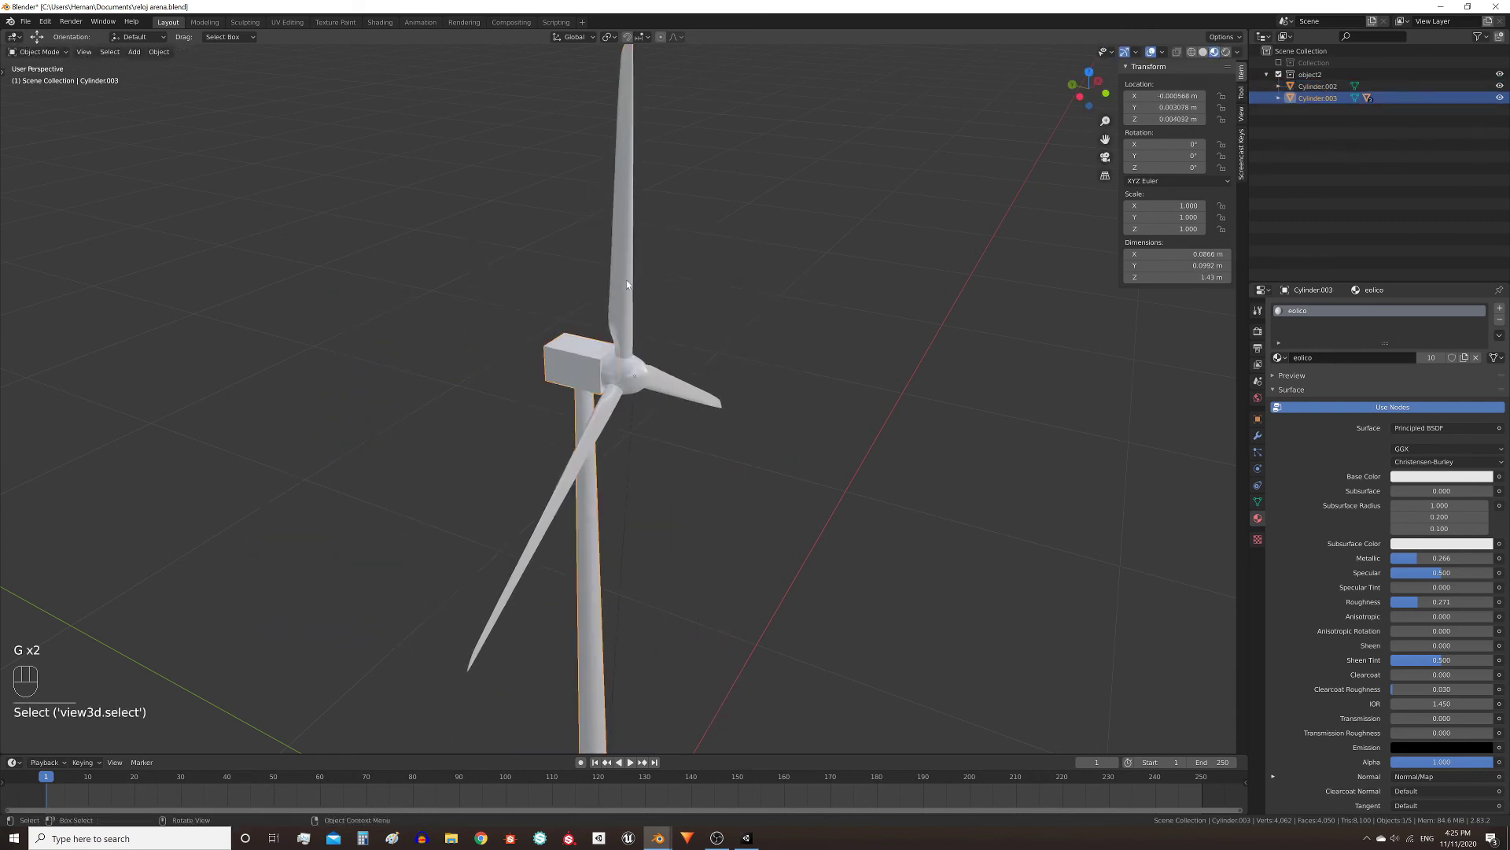